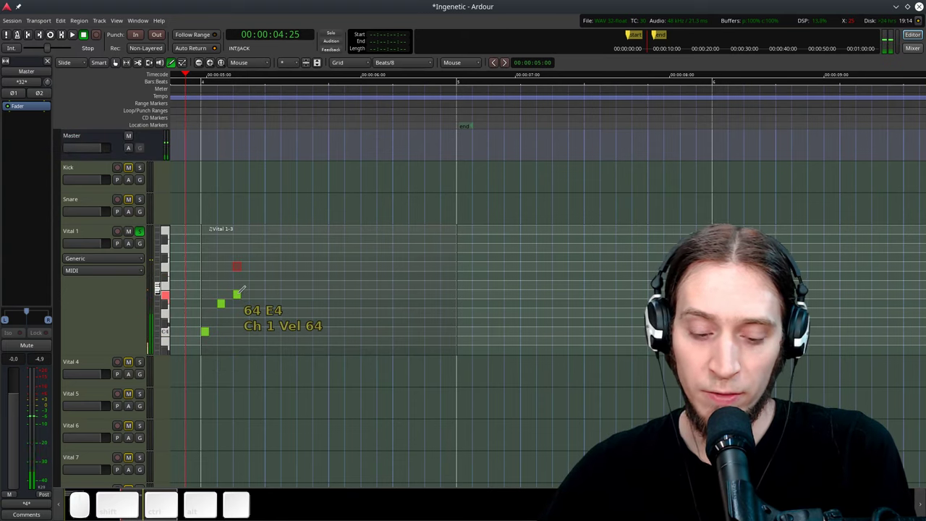
Step: Leave Draw mode and select the Vital 1-3 region holding the climbing arpeggio notes
key("g")
left_click(256, 271)
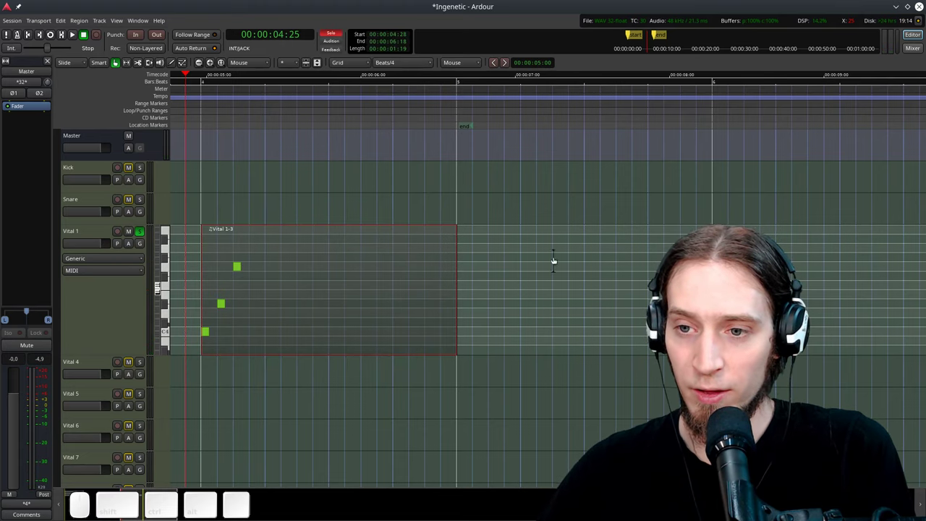
scroll("up", 3)
scroll("down", 3)
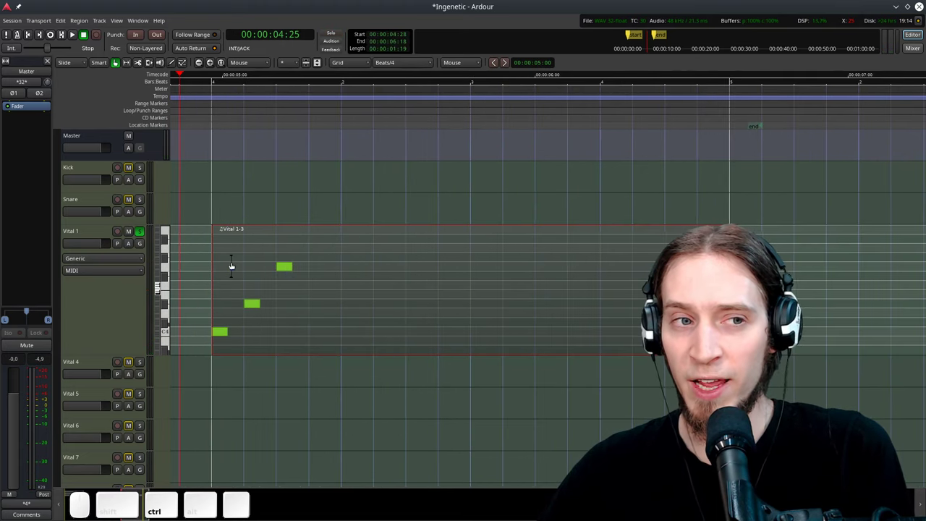
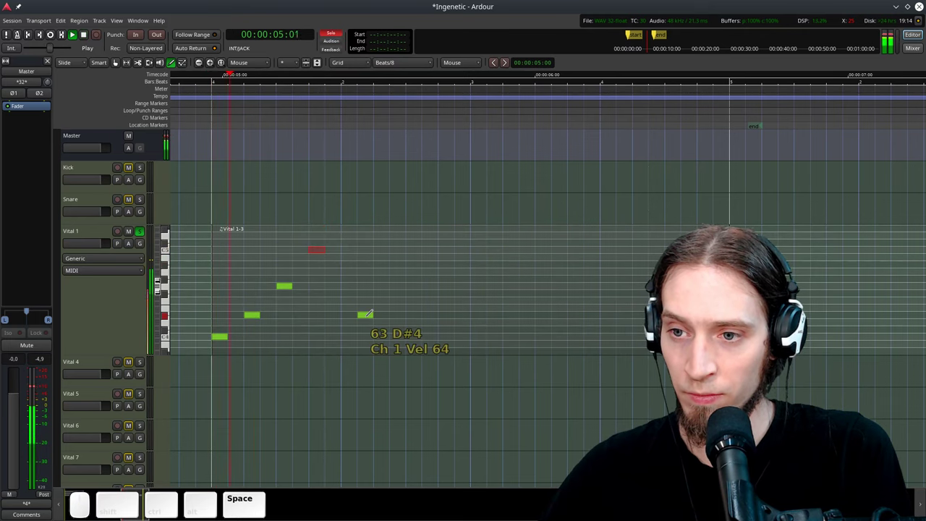
Step: Draw and nudge the fourth, higher note into place in the Vital 1-3 region
key("g")
left_click(347, 290)
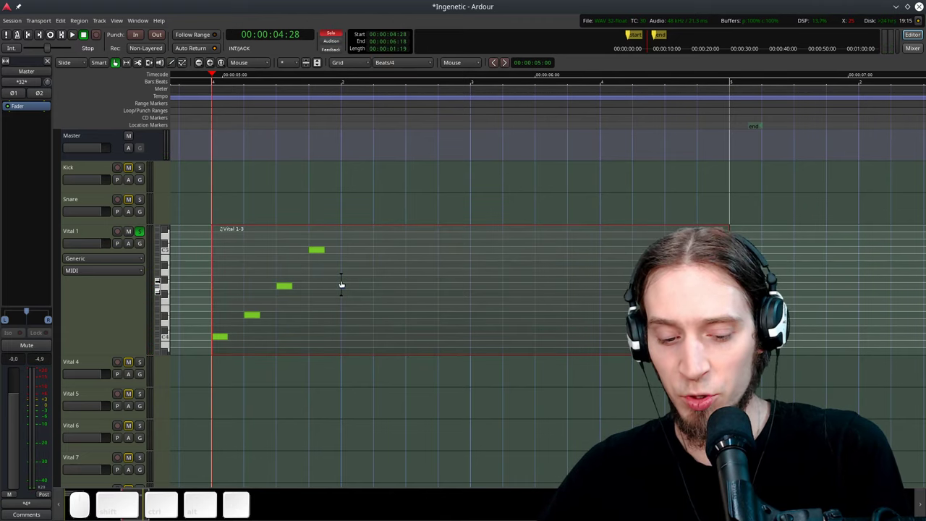
key("e")
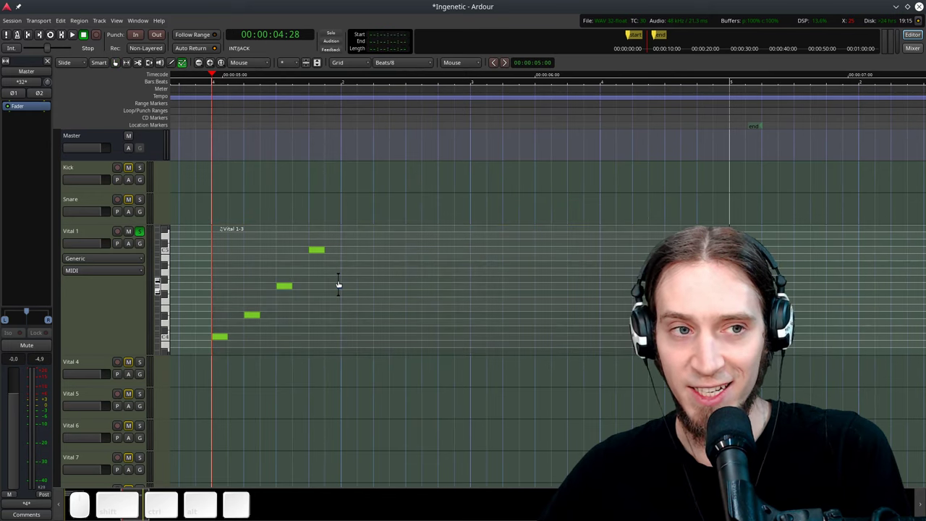
key("g")
left_click(341, 278)
left_click_drag(343, 279, 331, 268)
key("e")
left_click(312, 253)
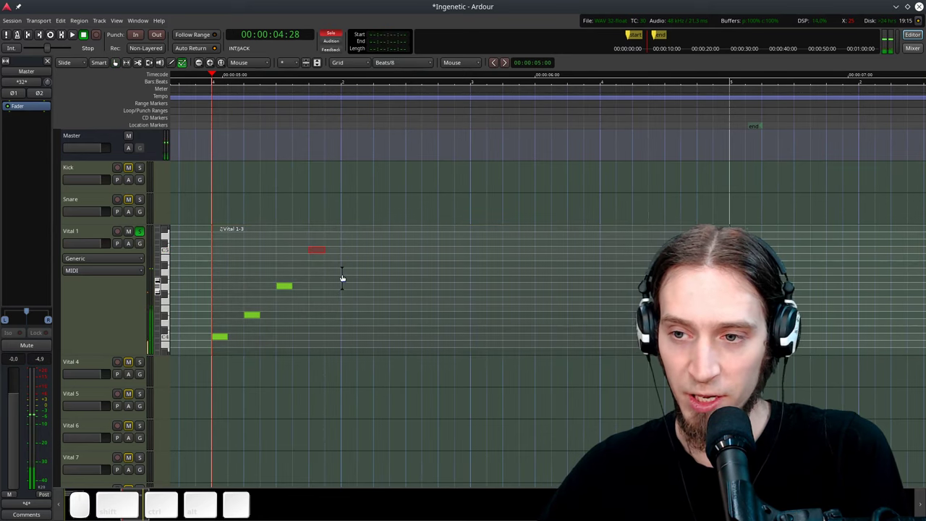
Step: Split the Vital 1-3 region at bar 2 and cut the remainder into pieces
key("g")
left_click(341, 272)
key("s")
left_click(375, 264)
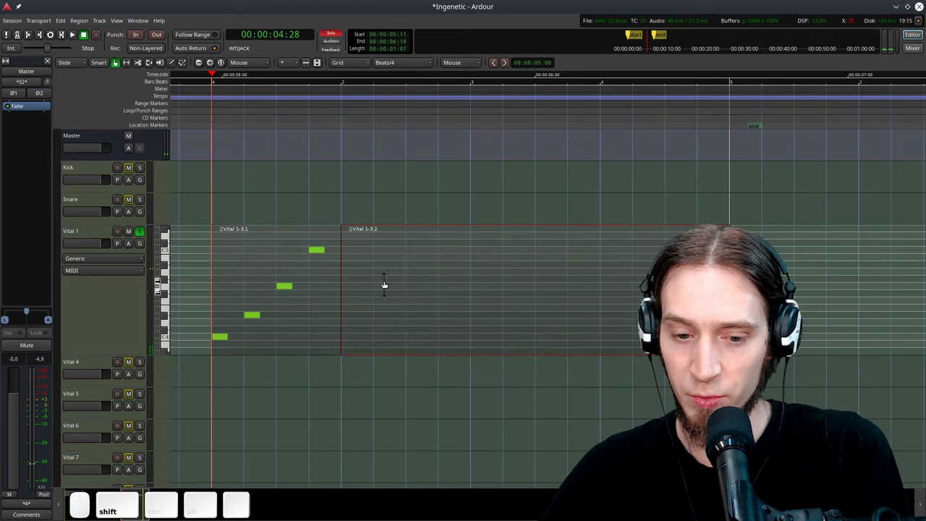
key("s")
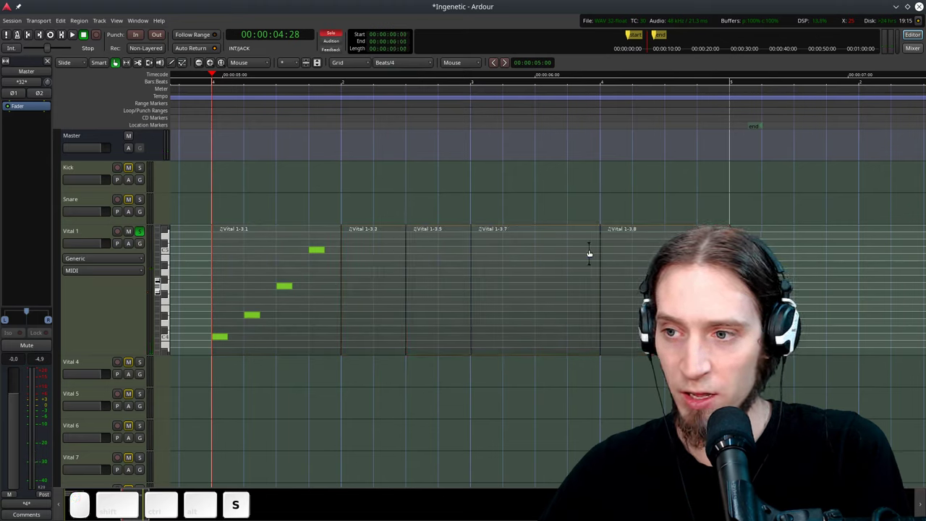
Step: Delete the leftover region pieces, keeping a single one-bar region
left_click(470, 62)
left_click(397, 67)
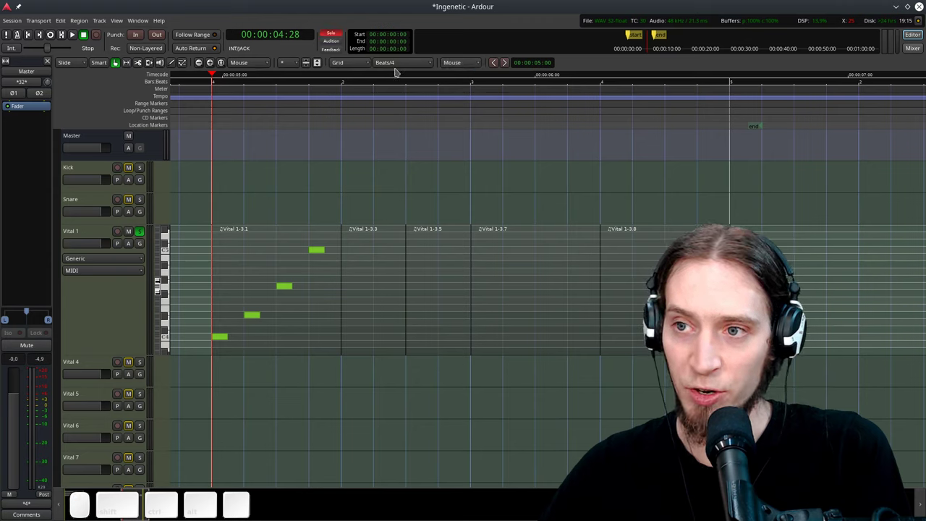
left_click(405, 63)
left_click(526, 162)
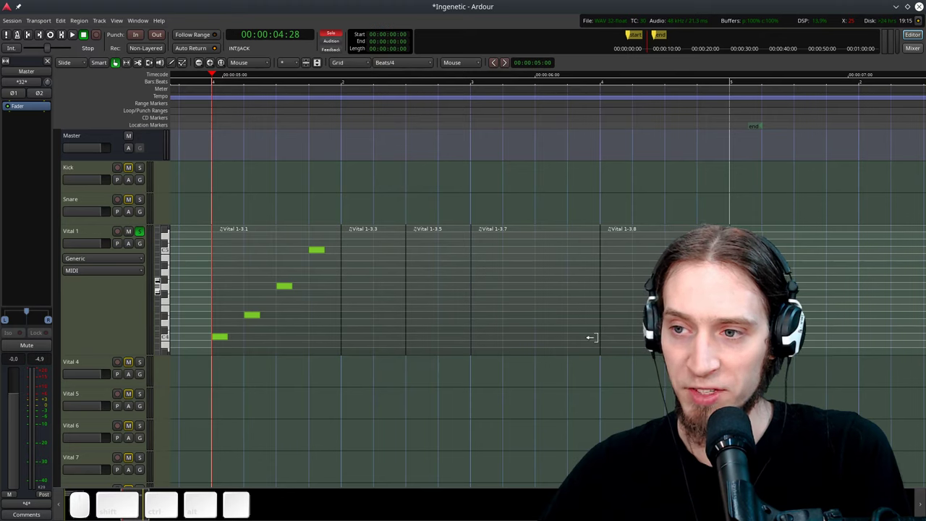
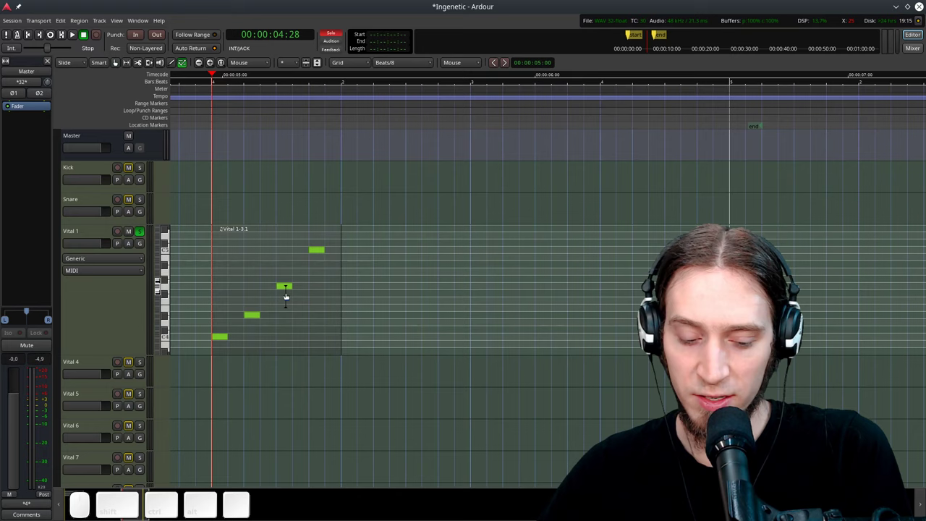
Step: Lengthen all four arpeggio notes and compress the one-bar region to 50% length
key("ctrl+a")
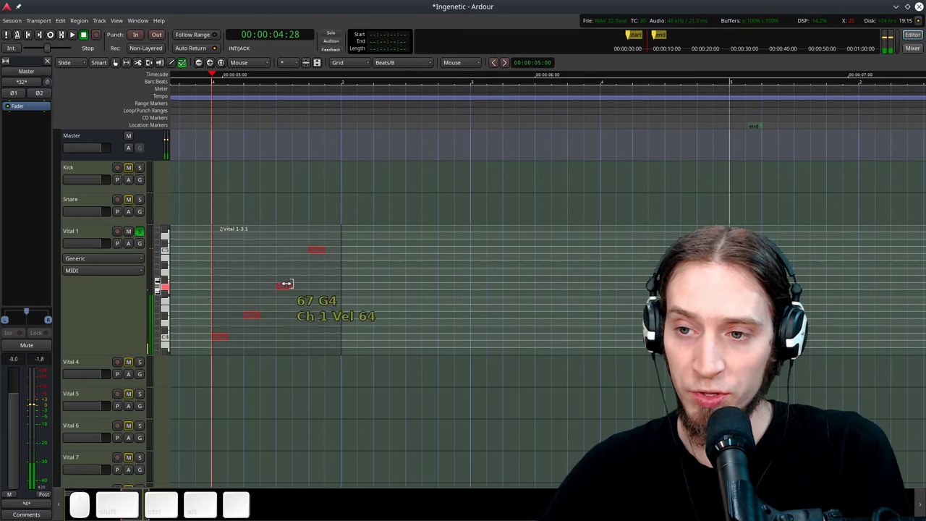
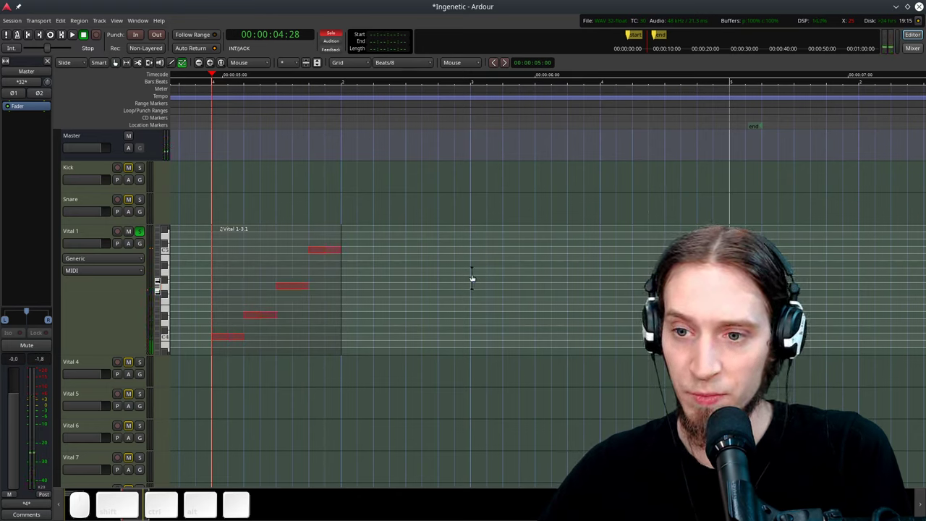
key("space")
key("space")
key("g")
left_click(400, 278)
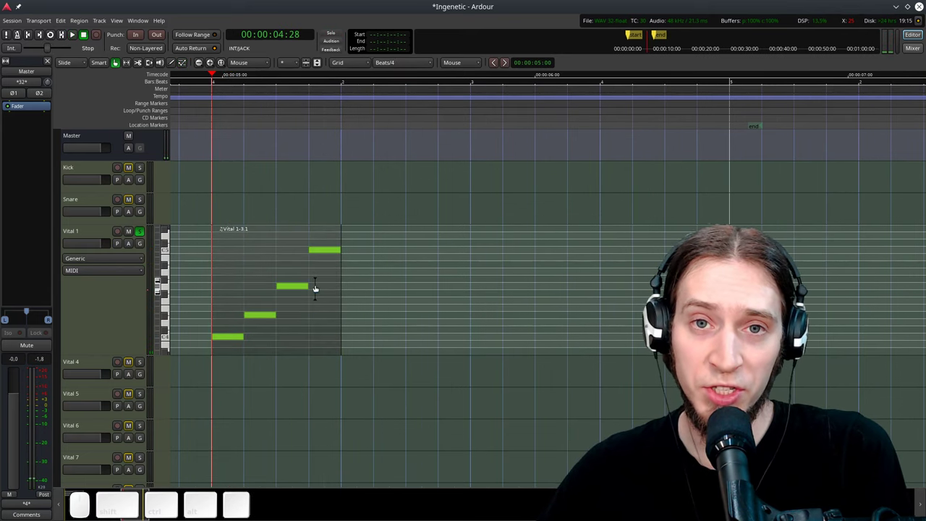
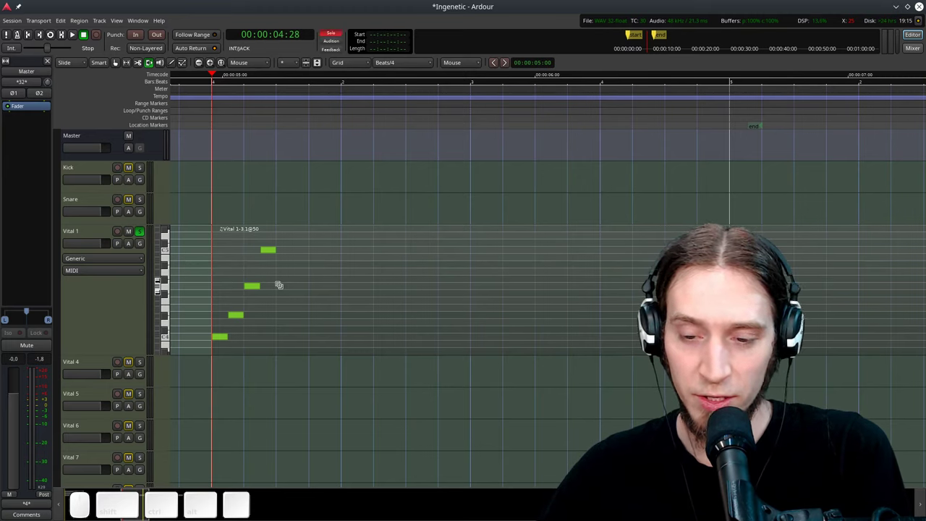
Step: Consolidate the stretched clip, drop the leftover piece and reselect the half-bar region
key("g")
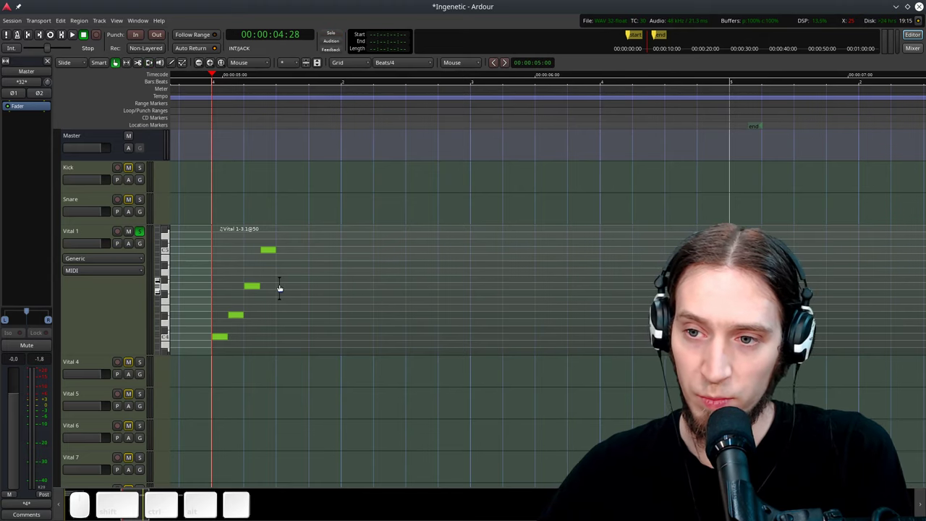
left_click(279, 284)
key("s")
left_click(301, 275)
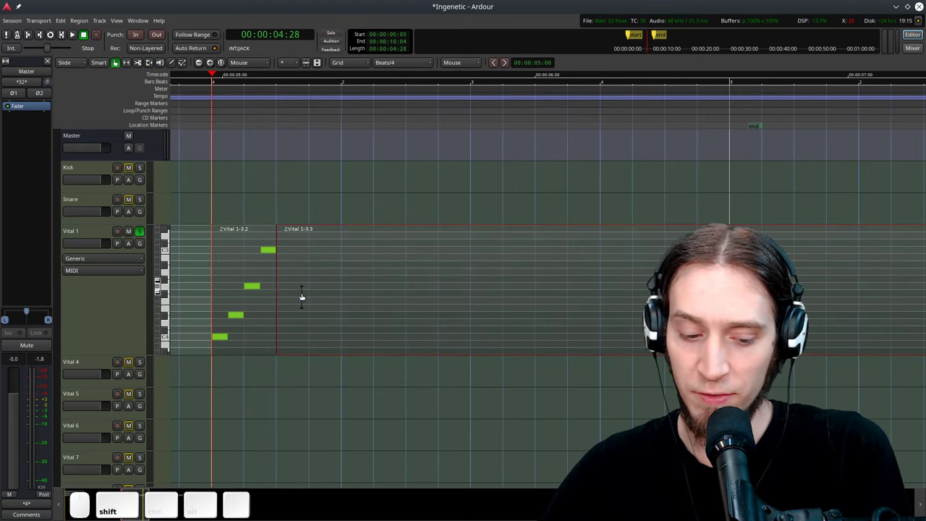
right_click(306, 295)
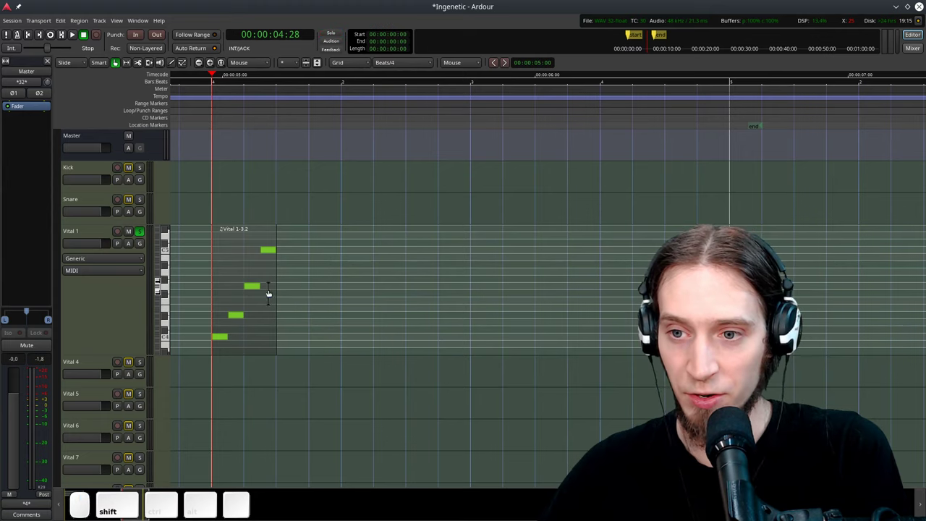
left_click(254, 282)
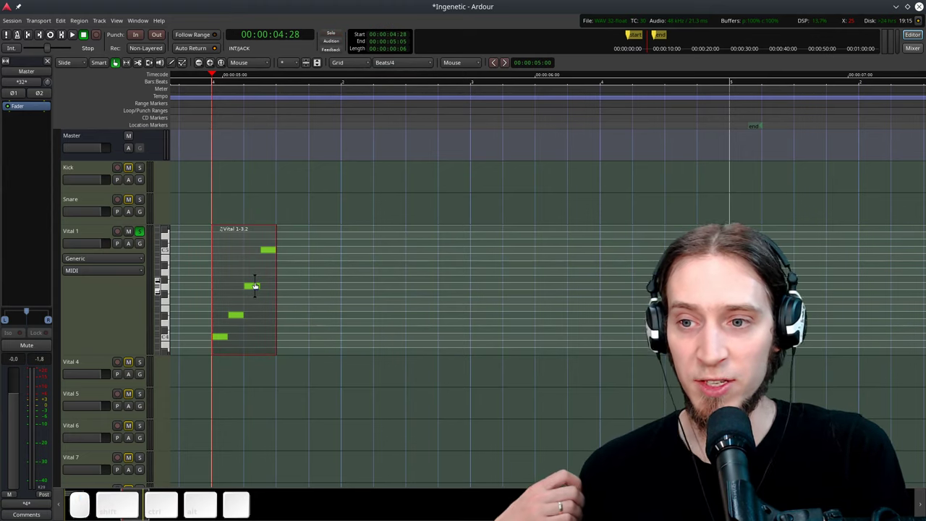
Step: Duplicate the half-bar region 7 times, audition the run, then undo it
key("shift+d")
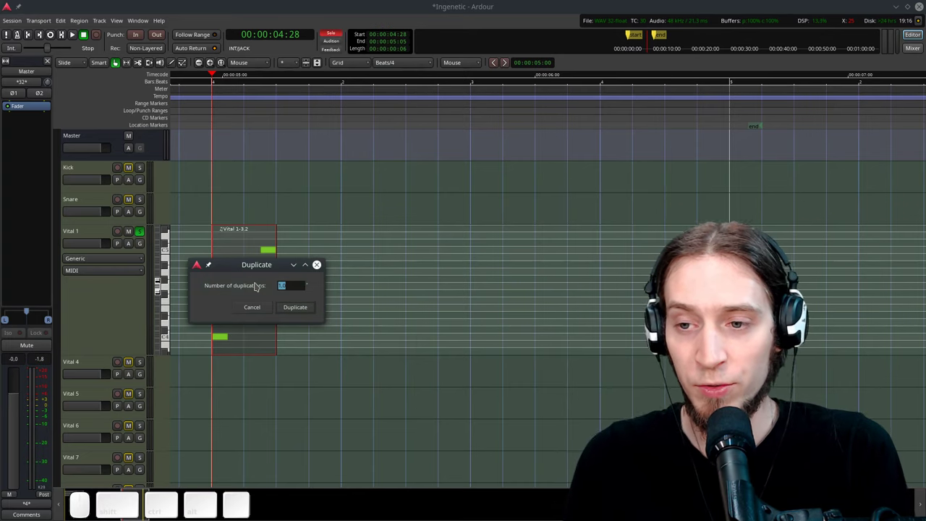
key("7")
key("Return")
key("space")
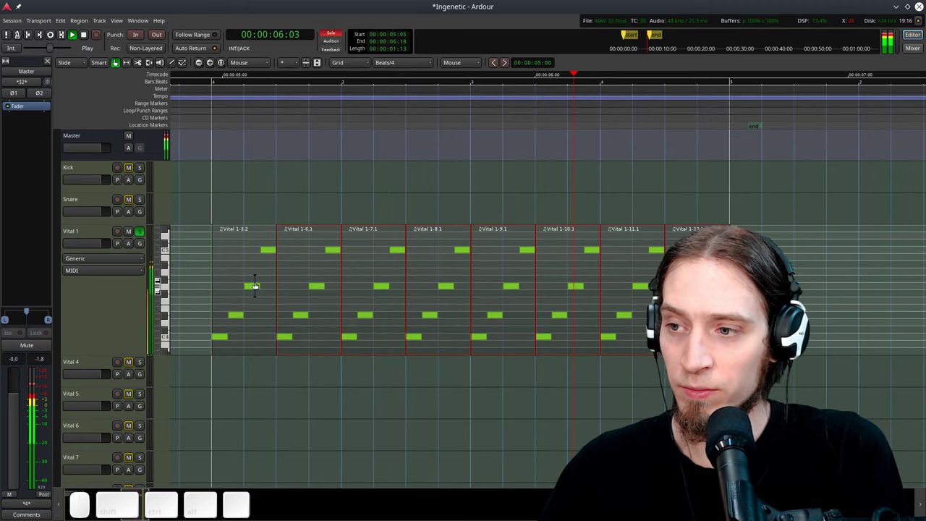
key("space")
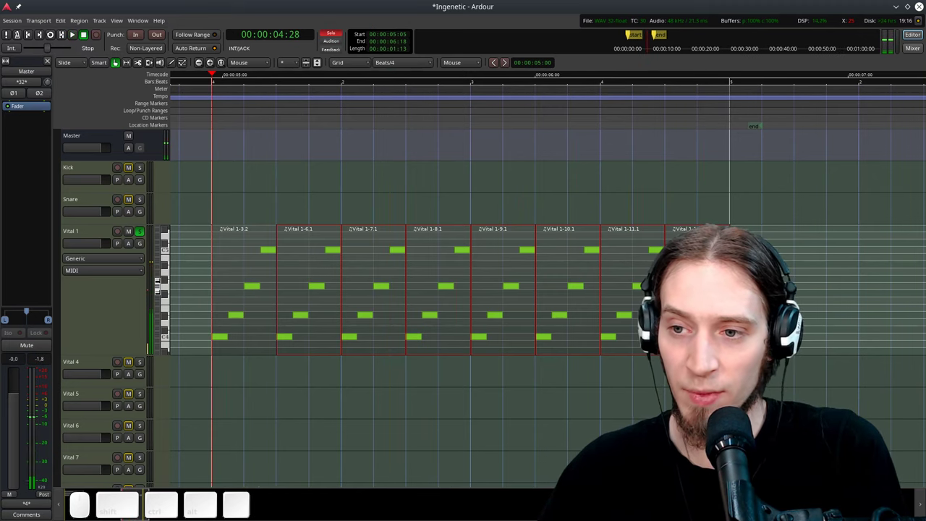
key("ctrl+z")
Step: Redo the duplication via the Alt+D dialog into back-to-back half-bar copies
key("alt+d")
key("alt+d")
left_click(490, 318)
key("alt+d")
left_click(572, 301)
left_click(461, 109)
scroll("up", 3)
Step: Play back the row of duplicated arpeggio copies
key("ctrl+space")
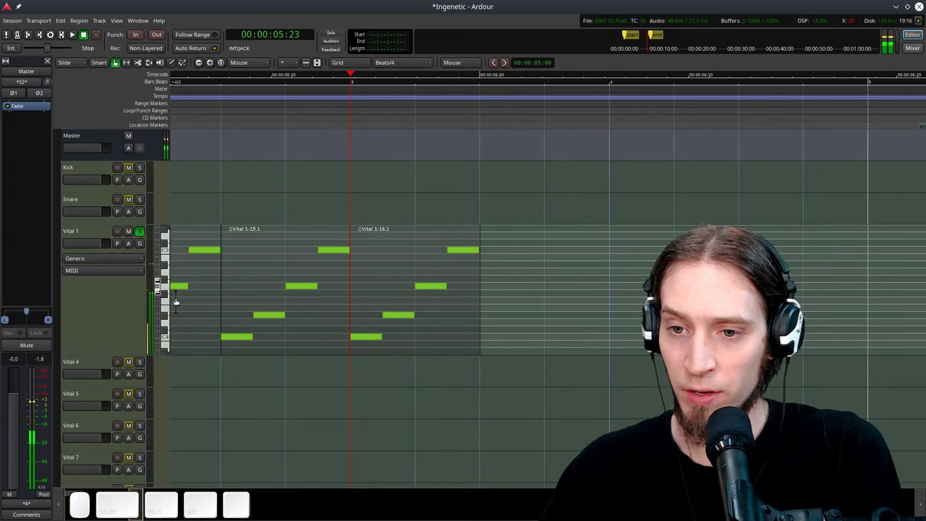
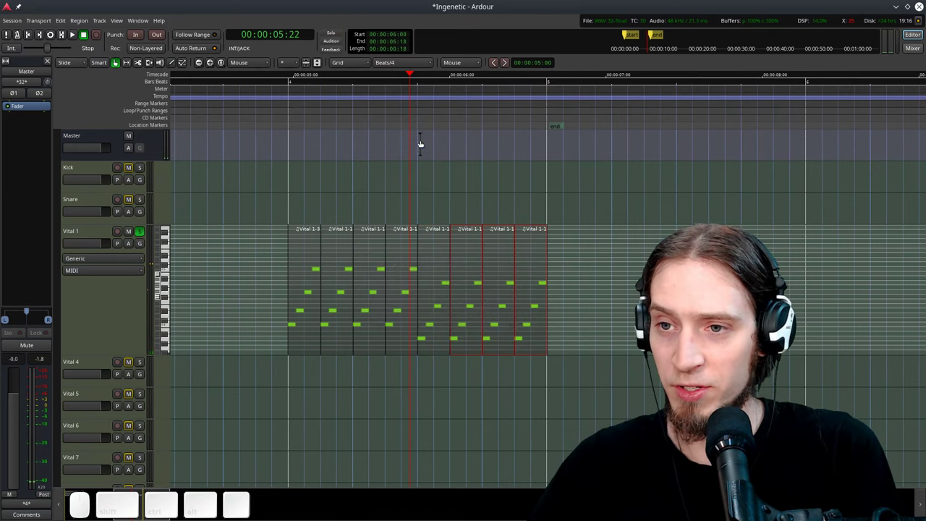
Step: Audition the run, then select a note in the third region and try nudging its pitch
left_click(279, 103)
key("space")
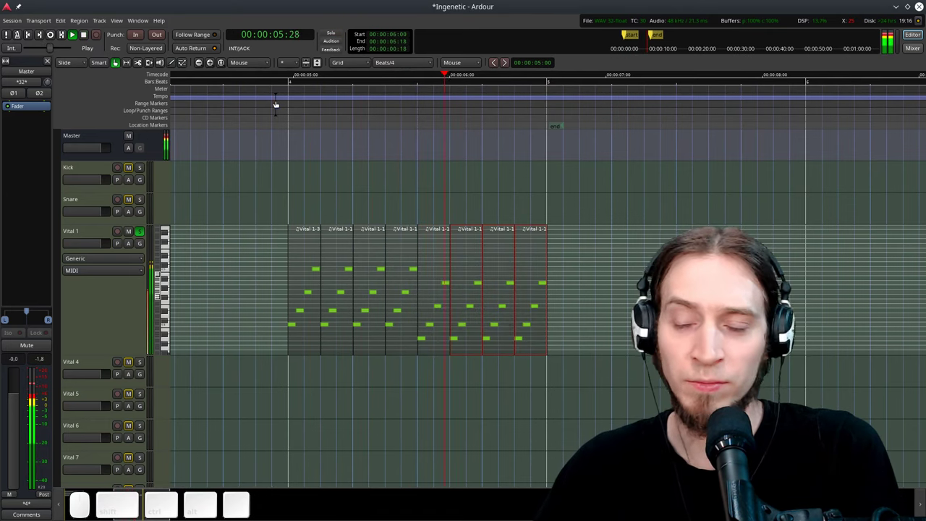
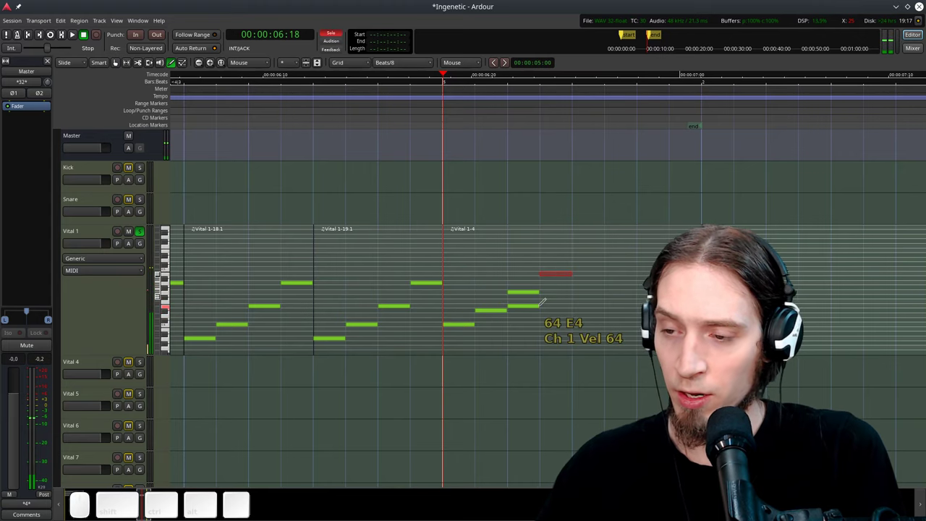
left_click(460, 324)
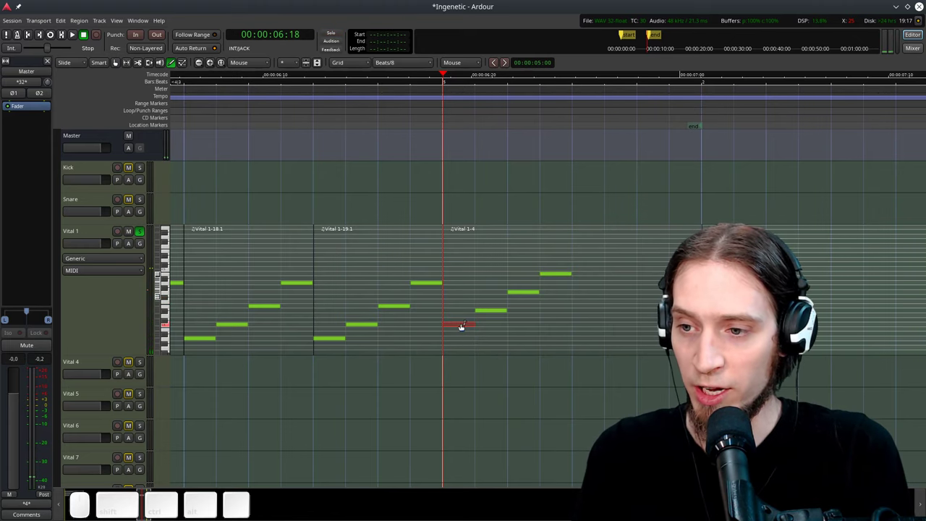
key("Up")
key("Down")
key("Up")
key("Down")
key("shift+Up")
key("shift+Down")
key("shift+alt+Up")
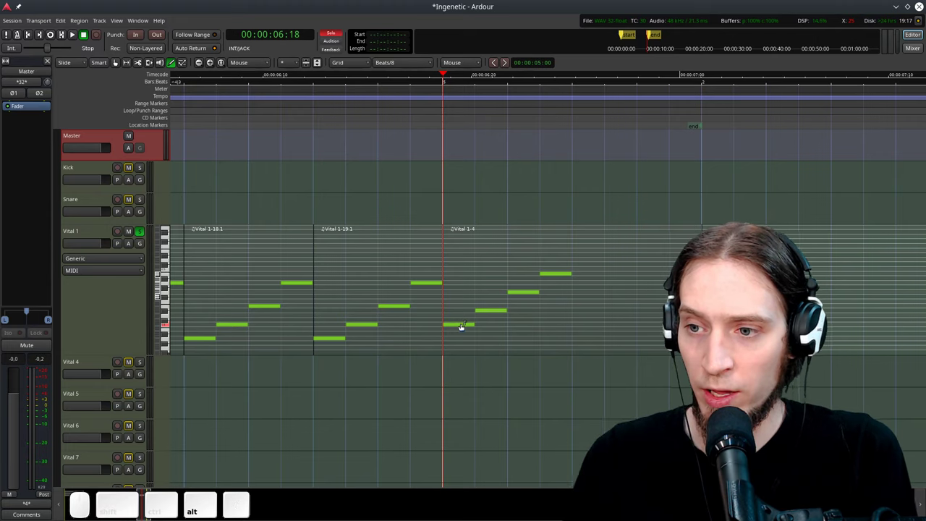
Step: Raise the low note of the third region to its new pitch
left_click(459, 325)
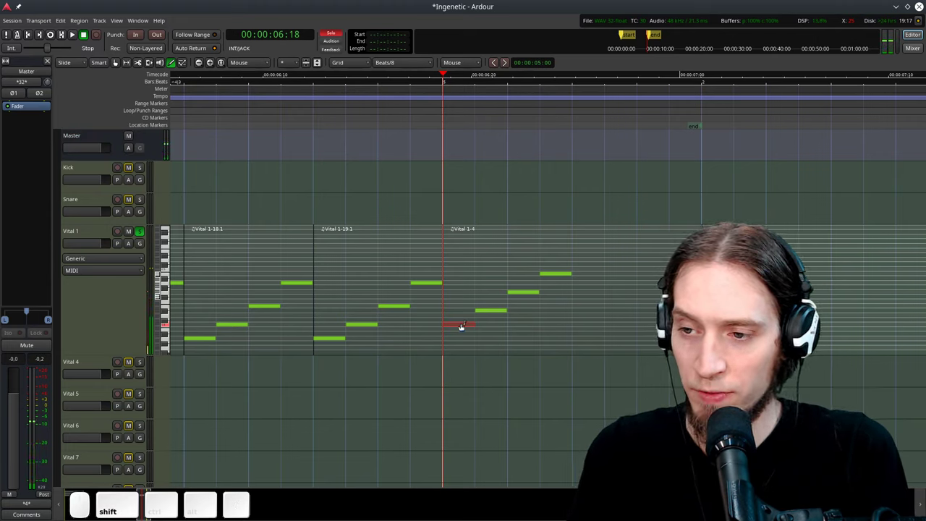
key("shift+alt+Up")
key("shift+alt+Down")
key("shift+alt+Up")
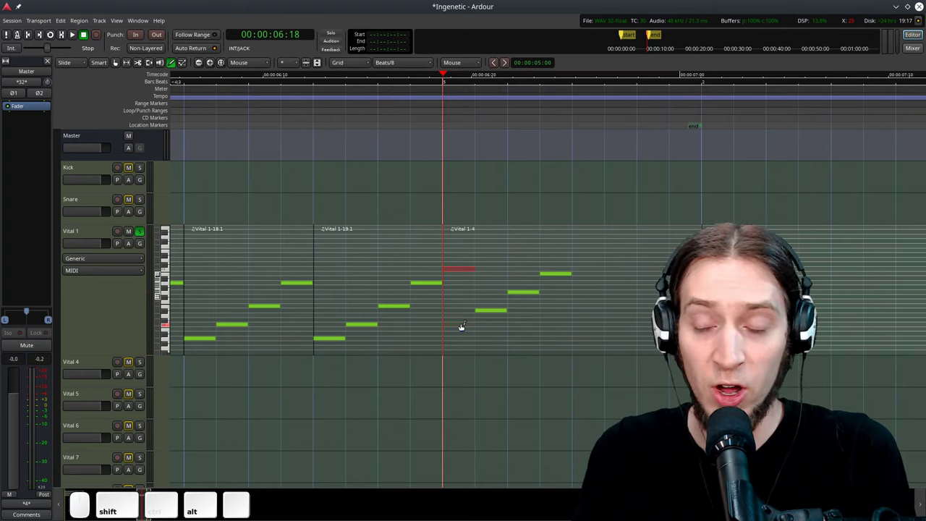
key("shift+alt+Down")
key("shift+alt+Up")
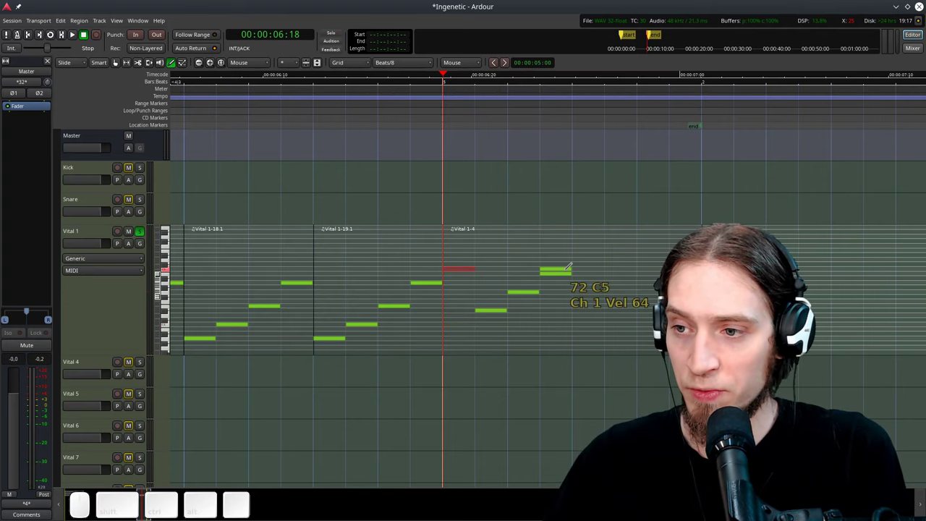
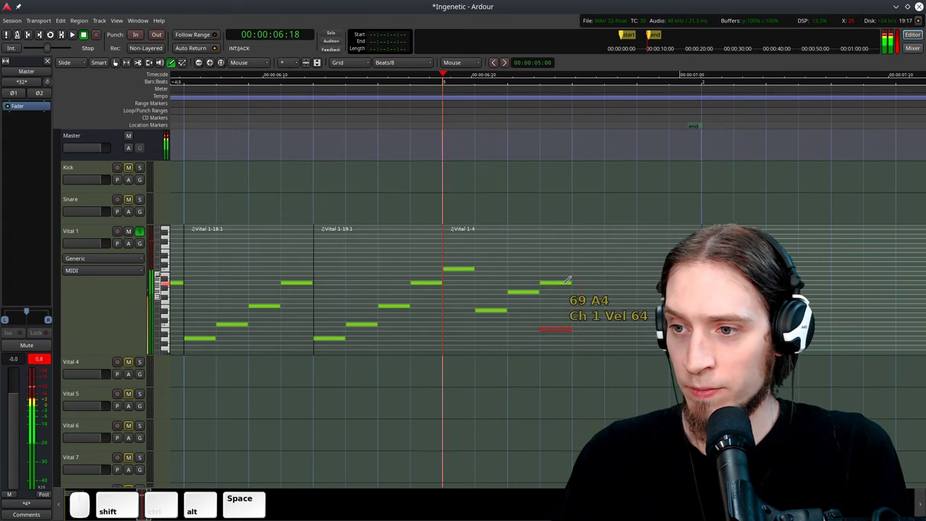
Step: Split off and duplicate a region to create a fourth arpeggio copy
key("g")
left_click(573, 251)
key("s")
left_click(612, 254)
right_click(612, 252)
key("shift+alt+d")
Step: Transpose individual notes in the fourth region up and down into its altered chord
key("e")
left_click(588, 273)
left_click(584, 270)
key("shift+alt+Down")
left_click(650, 260)
key("shift+alt+Up")
left_click(619, 315)
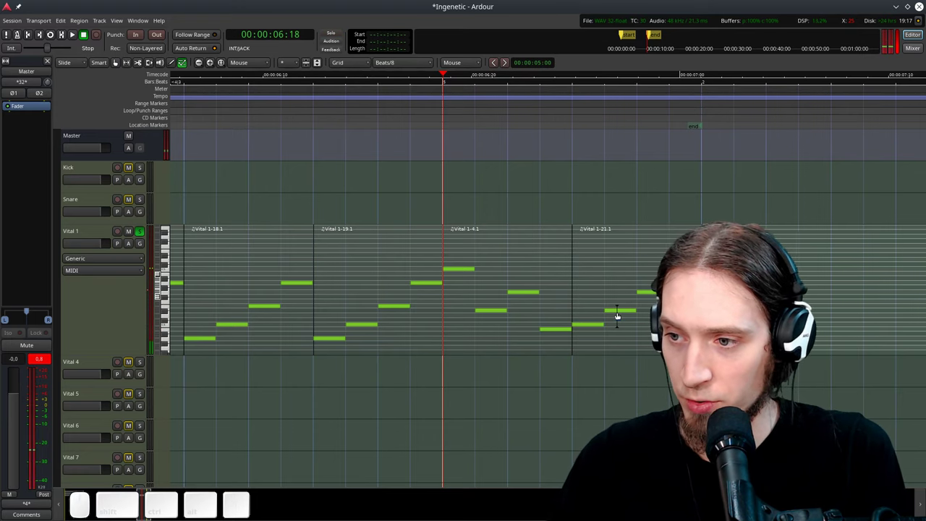
left_click(651, 254)
key("shift+alt+Up")
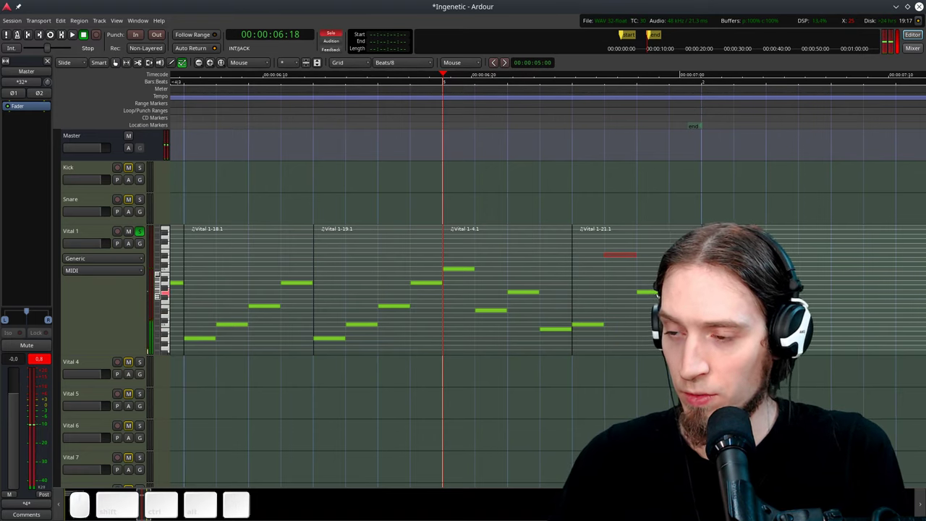
left_click(660, 254)
Step: Audition the changed run and park the playhead before the third region
left_click(409, 107)
key("space")
key("space")
left_click(409, 107)
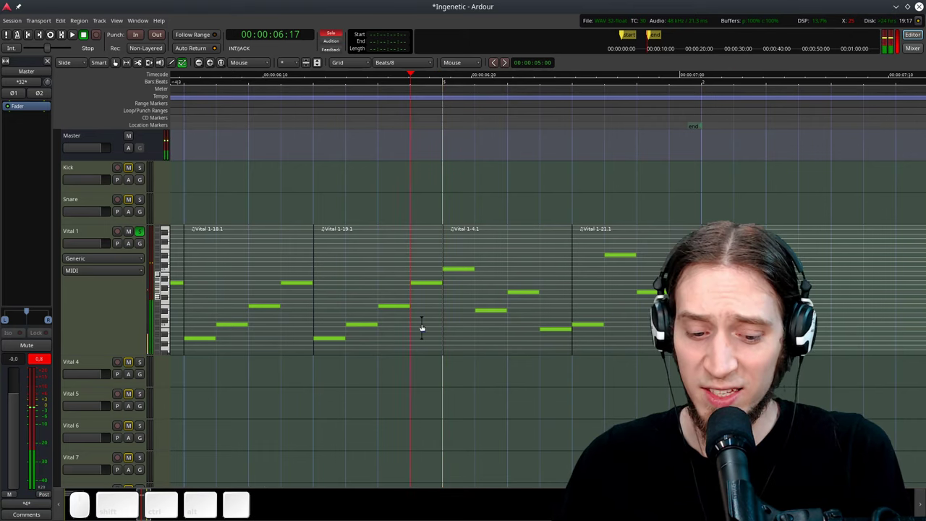
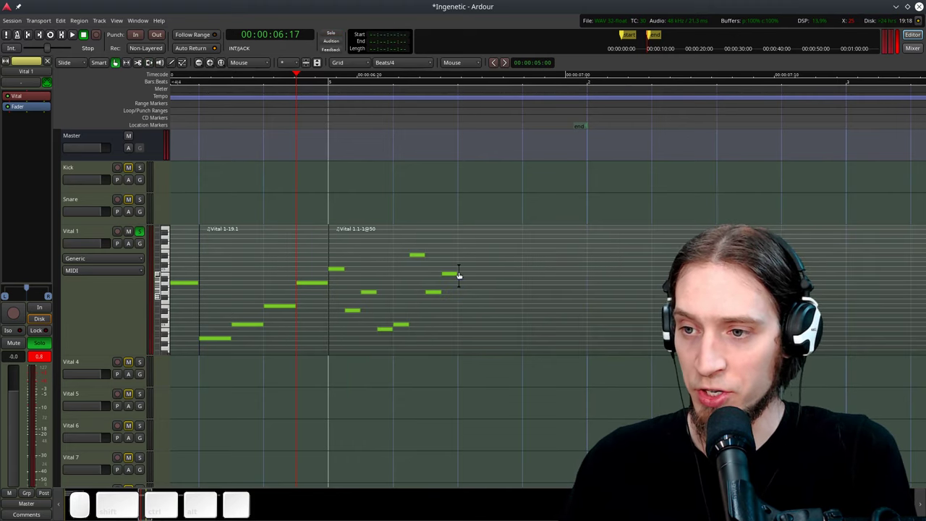
Step: Combine the arpeggio regions into one compressed run and audition it
key("s")
left_click(489, 274)
right_click(503, 268)
left_click(332, 103)
key("space")
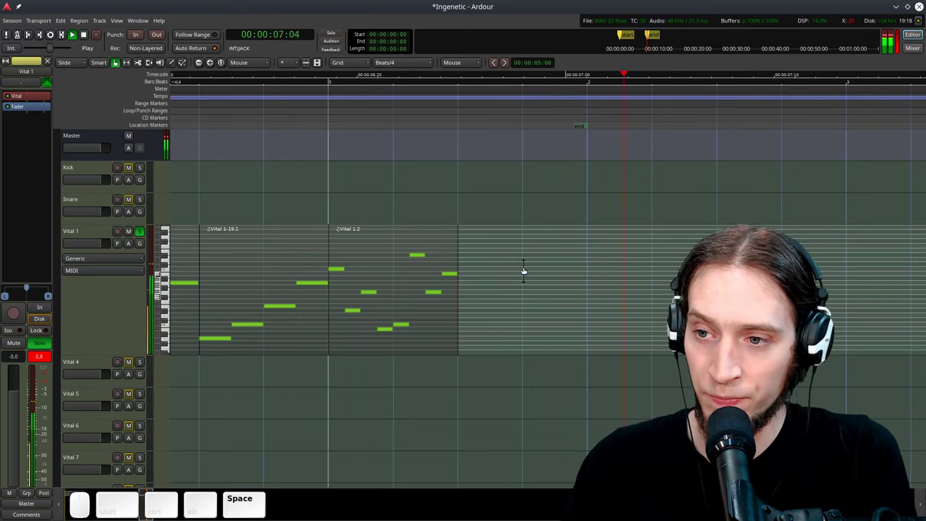
Step: Duplicate the compressed run along Vital 1 and review the copies
left_click(422, 274)
key("alt+d")
key("ctrl+alt+space")
scroll("down", 3)
key("ctrl+space")
scroll("up", 3)
scroll("down", 3)
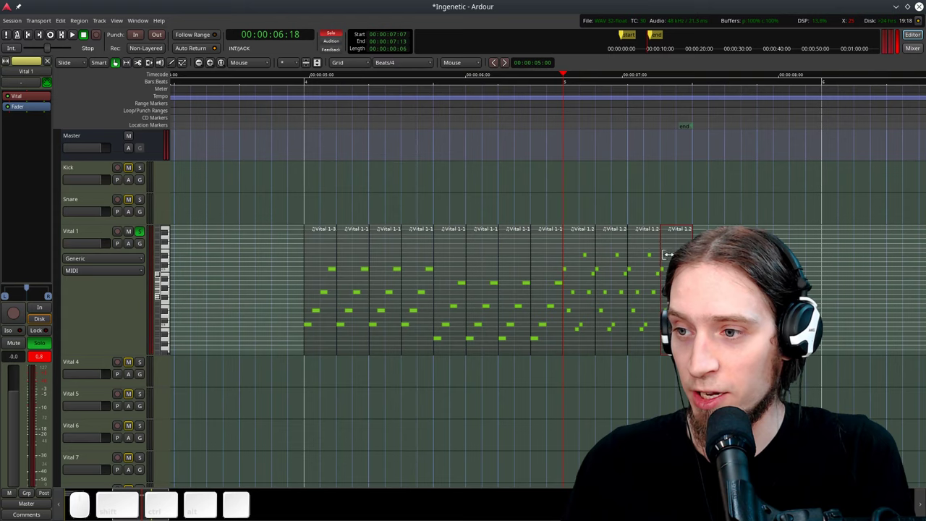
scroll("up", 3)
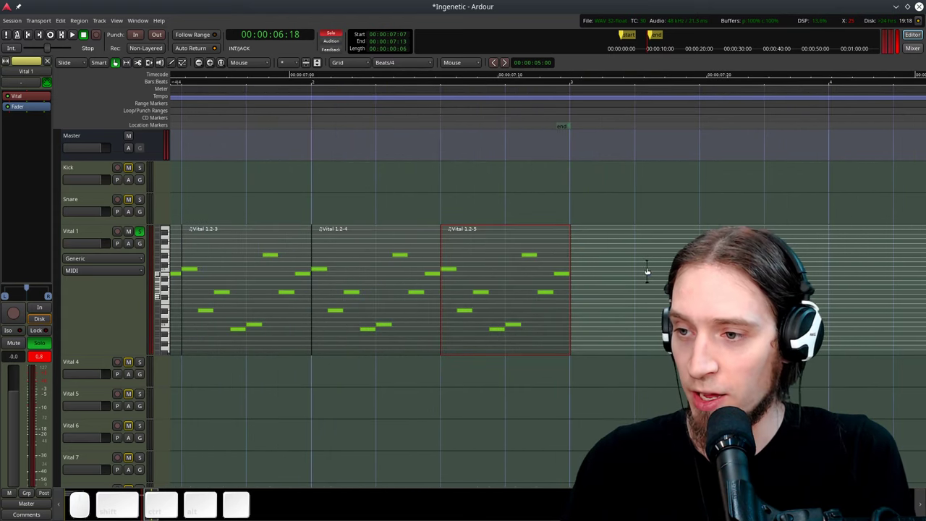
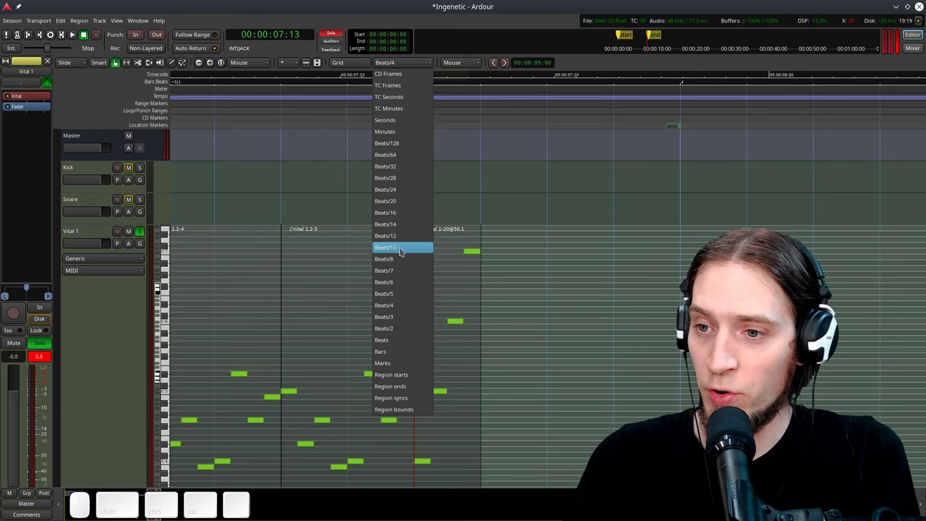
Step: Set the grid to Beats/16 and duplicate the last run region
left_click(405, 215)
scroll("up", 3)
key("ctrl+space")
left_click(485, 303)
key("alt+d")
Step: Stretch, split and trim the copy into a shorter, faster burst
key("t")
left_click(673, 264)
key("g")
left_click(602, 304)
key("s")
left_click(612, 292)
right_click(614, 286)
Step: Audition the accelerating tail of the sequence from the ruler
left_click(504, 86)
key("shift+space")
left_click(516, 100)
left_click(565, 307)
scroll("down", 3)
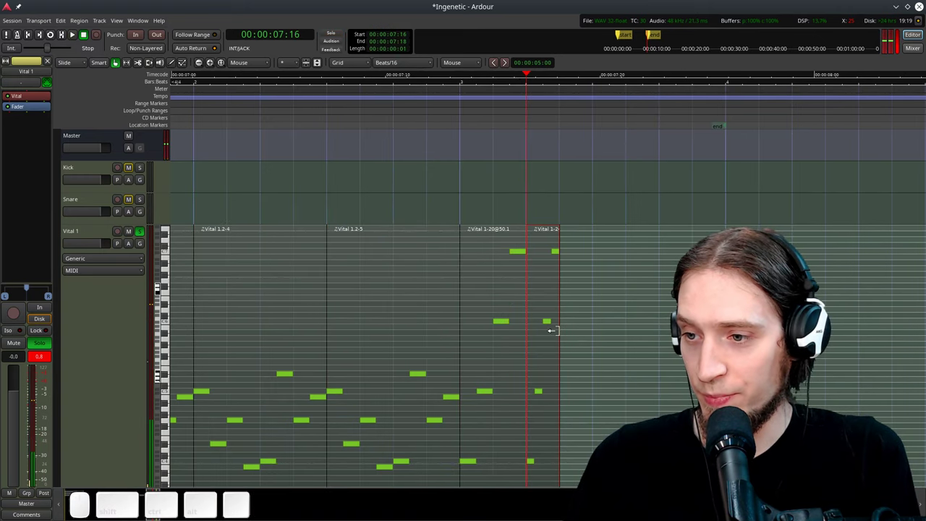
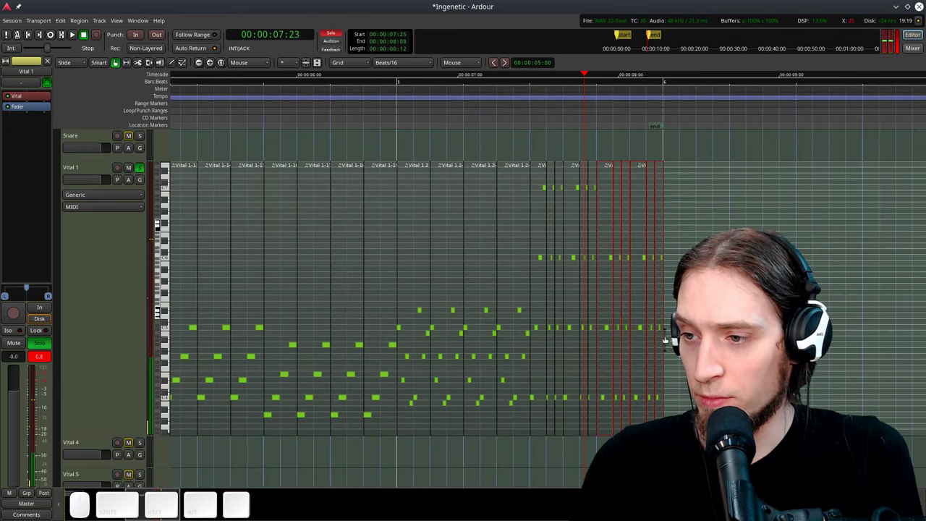
Step: Select all the regions of the Vital 1 run sequence
left_click(674, 253)
scroll("down", 3)
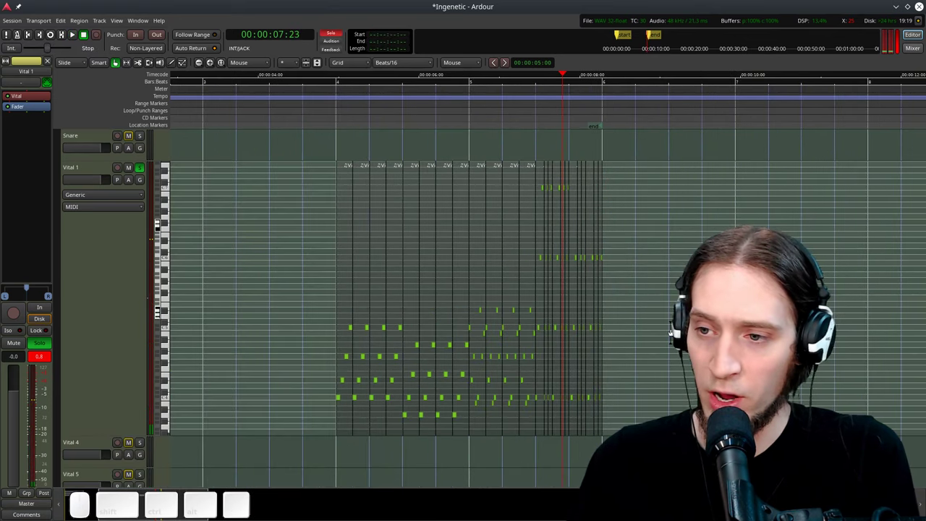
left_click(673, 271)
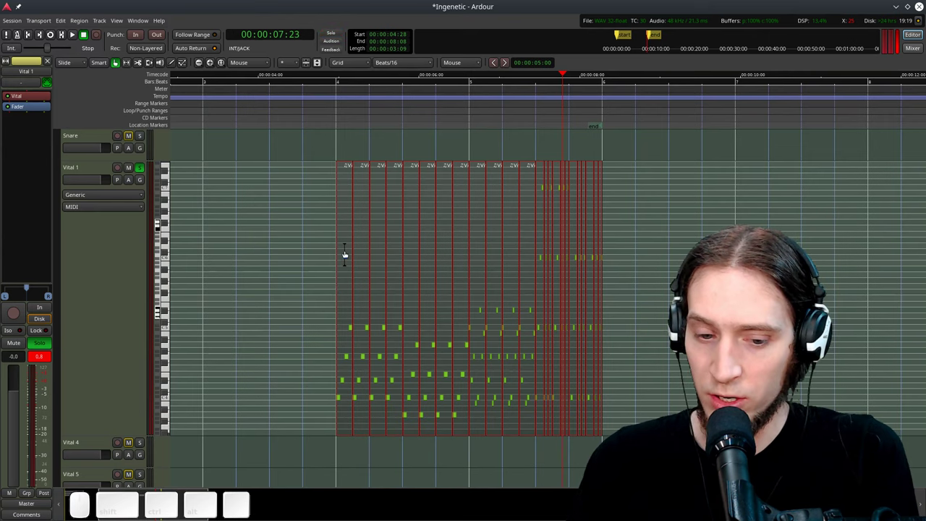
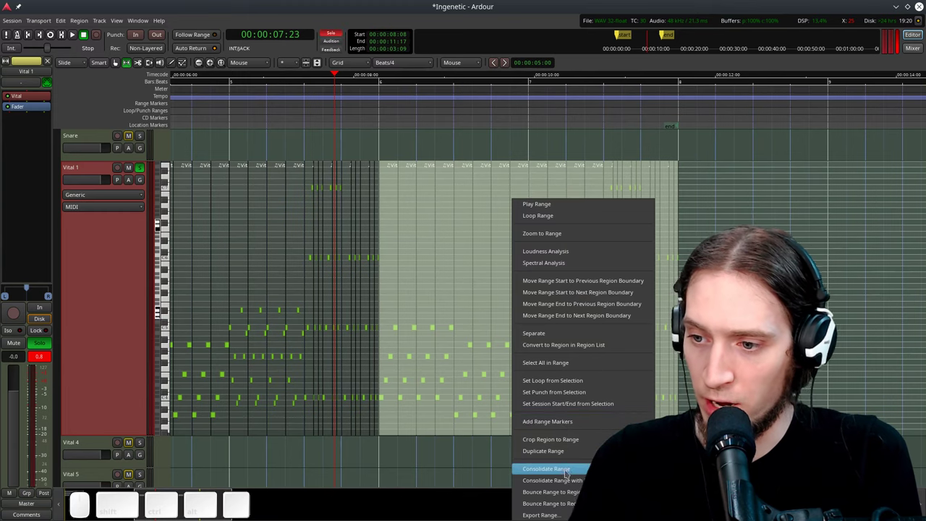
Step: Consolidate the duplicated range into one Vital 1.2 region and time-stretch it to about 50%
left_click(686, 259)
key("g")
left_click(563, 279)
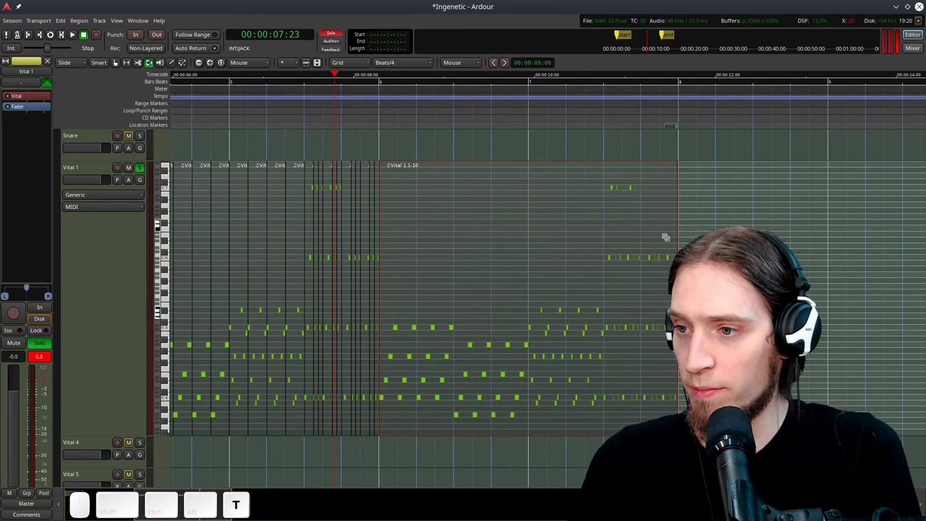
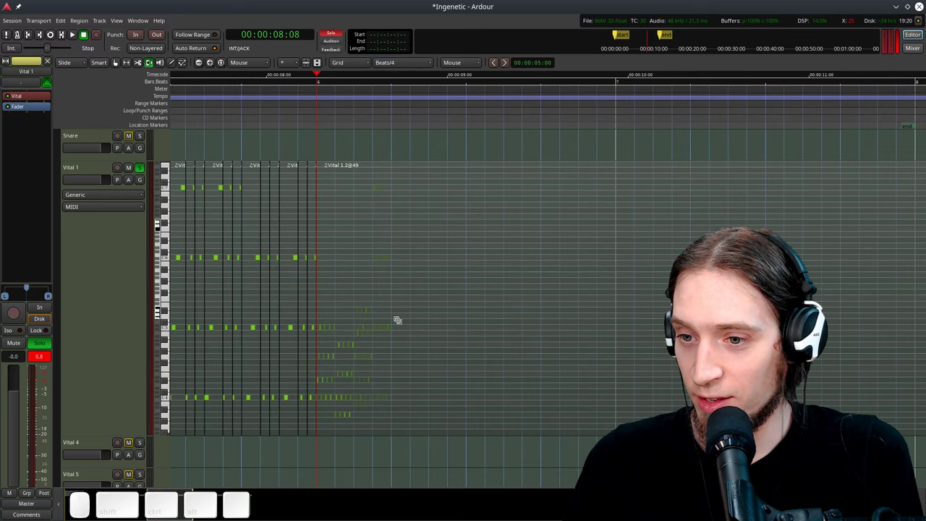
Step: Select the condensed Vital 1.3 run region, splitting and auditioning it briefly
key("g")
left_click(399, 313)
key("s")
left_click(418, 307)
right_click(425, 298)
key("space")
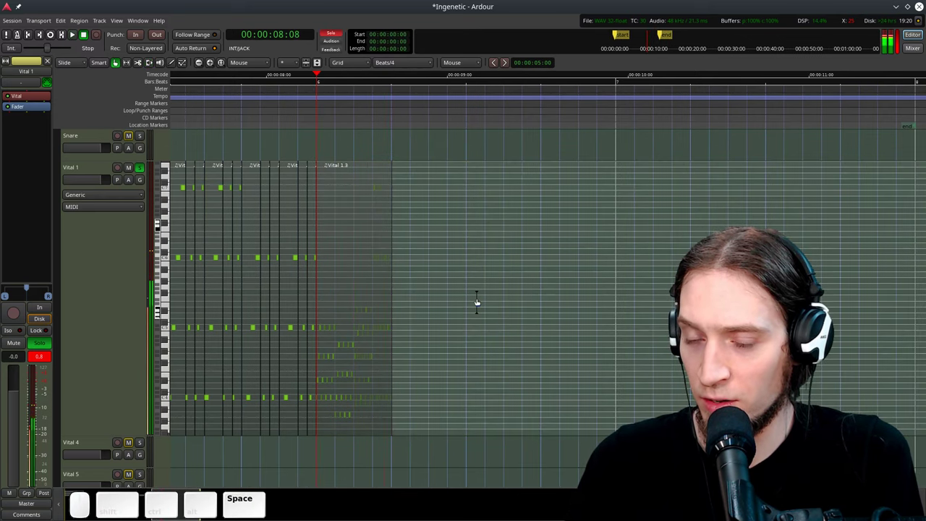
left_click(359, 276)
Step: Duplicate the run region with Alt+D into back-to-back copies reaching bar 7 and play back the result
key("alt+d")
key("space")
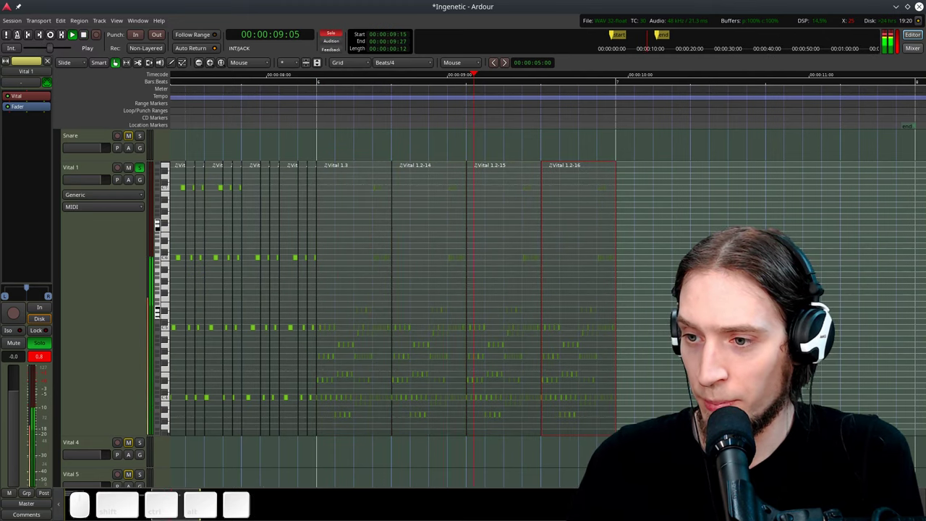
key("space")
left_click(669, 350)
scroll("up", 3)
scroll("down", 3)
scroll("up", 3)
scroll("down", 3)
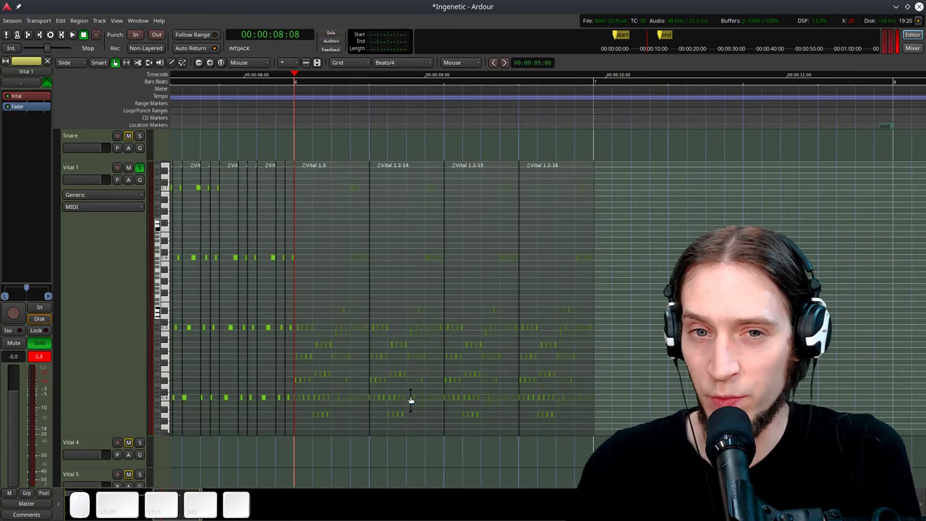
key("space")
key("space")
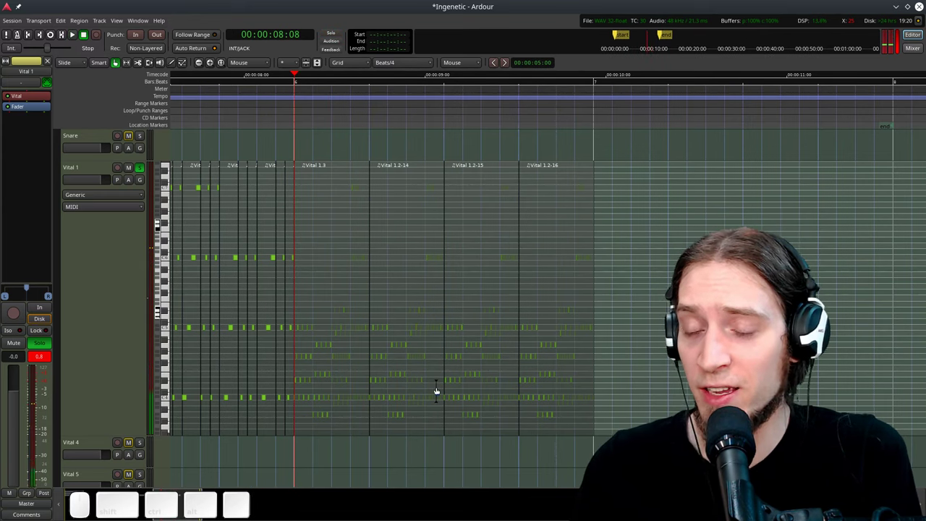
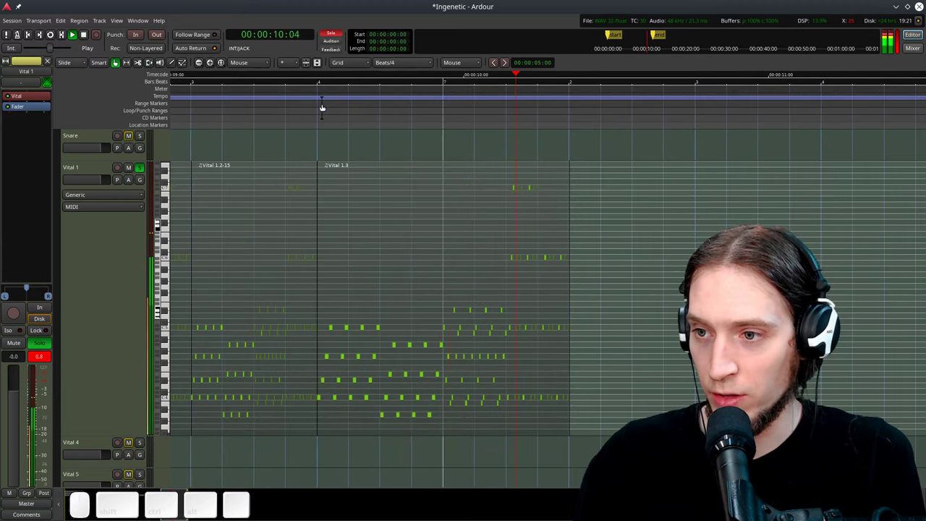
key("space")
left_click(324, 107)
scroll("up", 3)
key("ctrl+space")
scroll("down", 3)
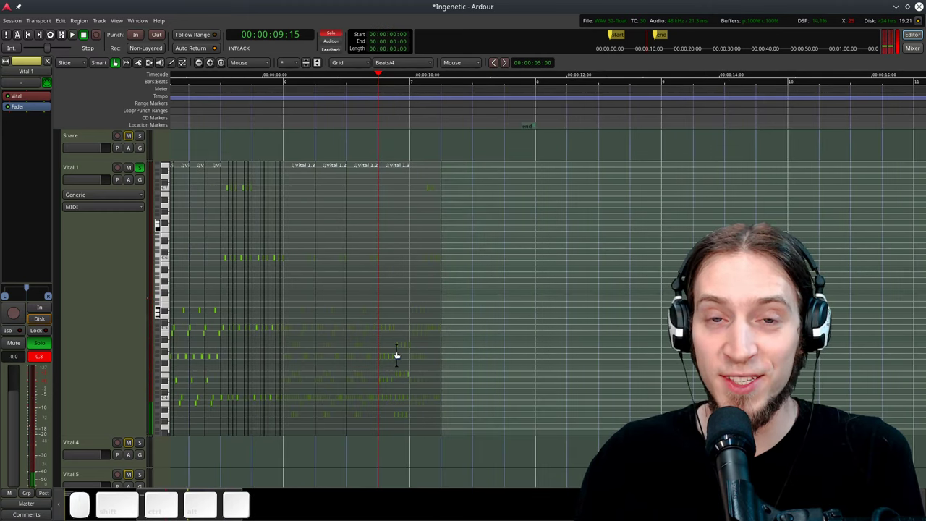